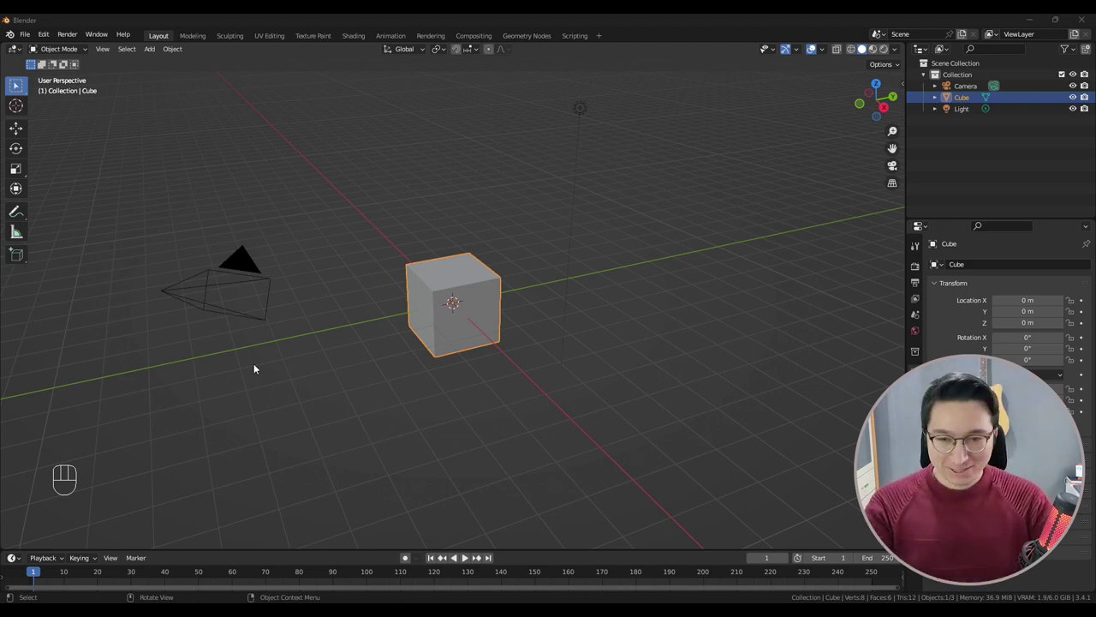
Step: Delete every object in the default scene — cube, camera and light
click(430, 291)
key(a)
key(x)
drag(445, 320, 461, 328)
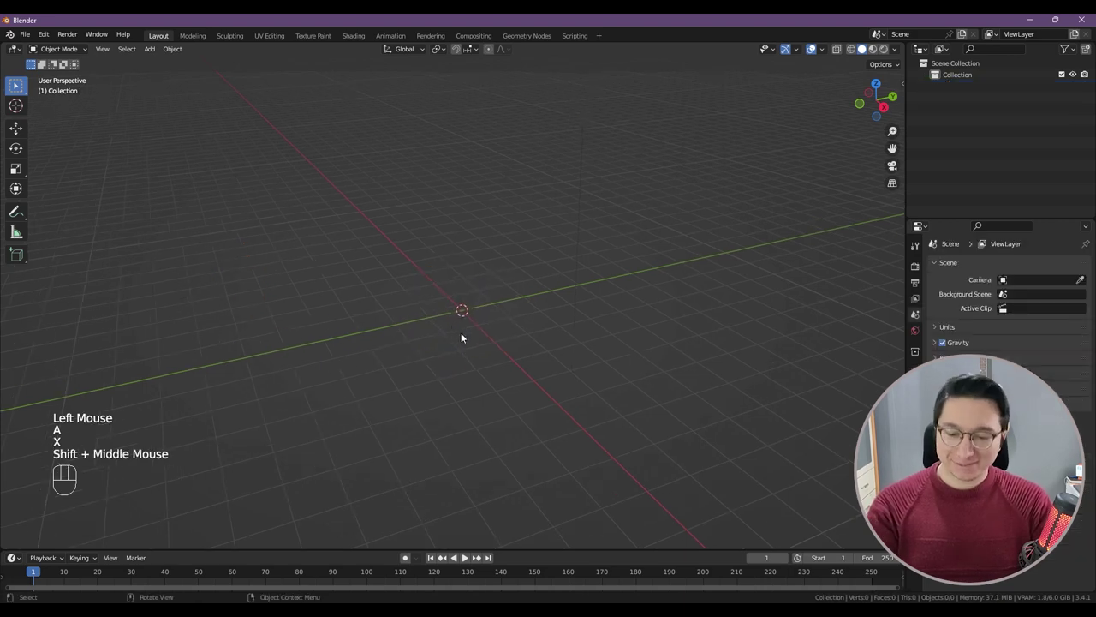
Step: Add a mesh plane and scale it up by 10, orbiting to check it
key(shift+a)
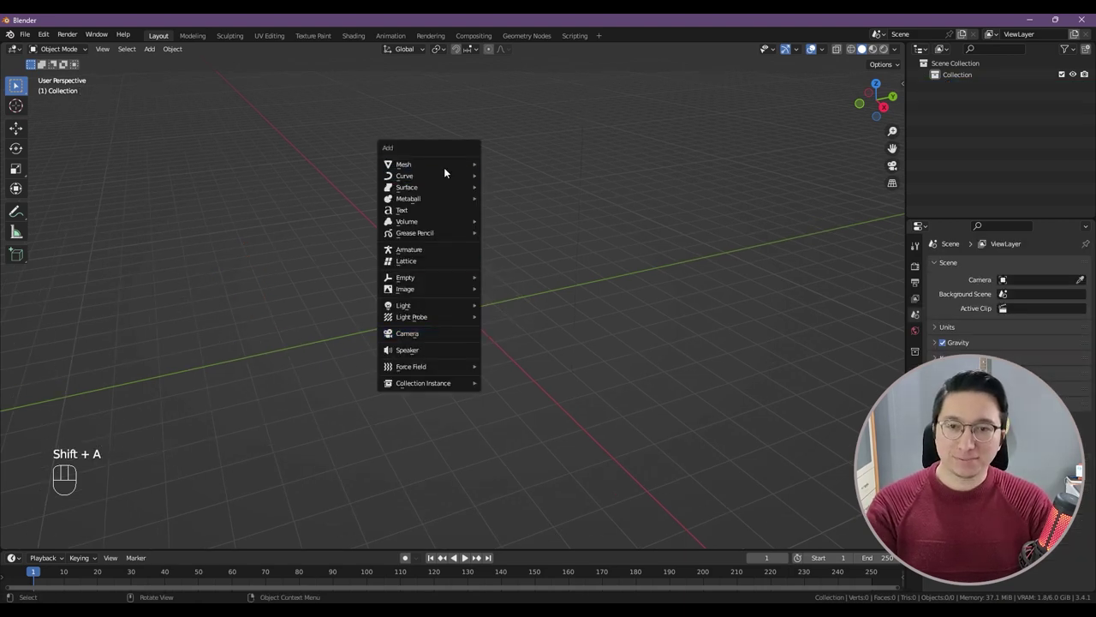
scroll(down, 3)
key(s)
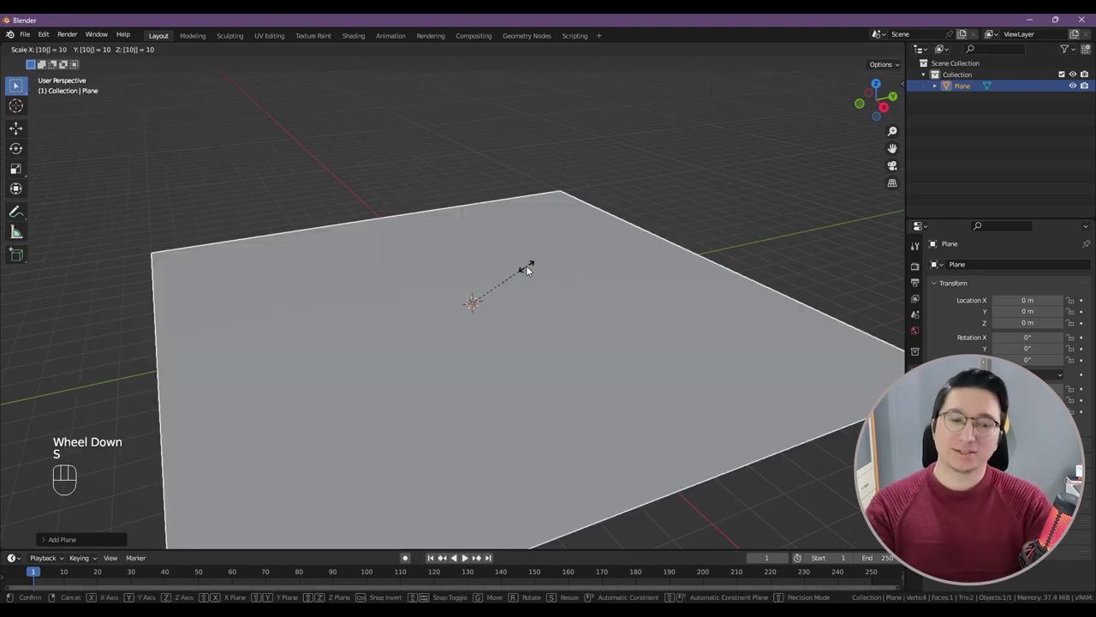
scroll(down, 3)
drag(525, 316, 470, 328)
middle_click(474, 334)
drag(459, 336, 483, 321)
scroll(up, 3)
middle_click(509, 312)
middle_click(514, 309)
Step: In Edit Mode subdivide the plane with a high number of cuts into a dense grid of faces
key(Tab)
right_click(525, 256)
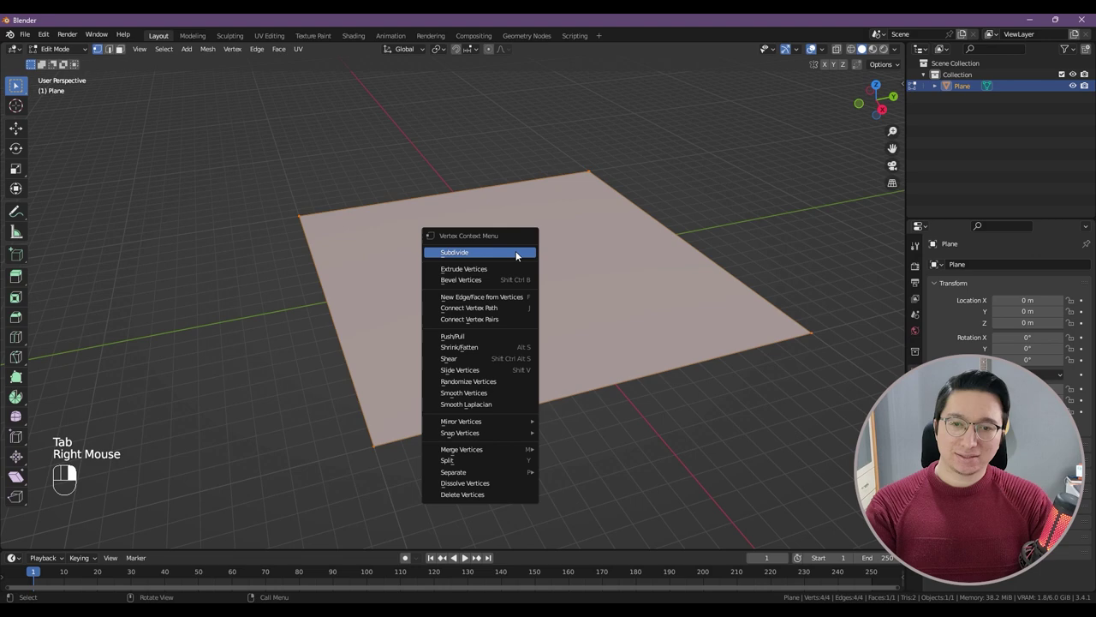
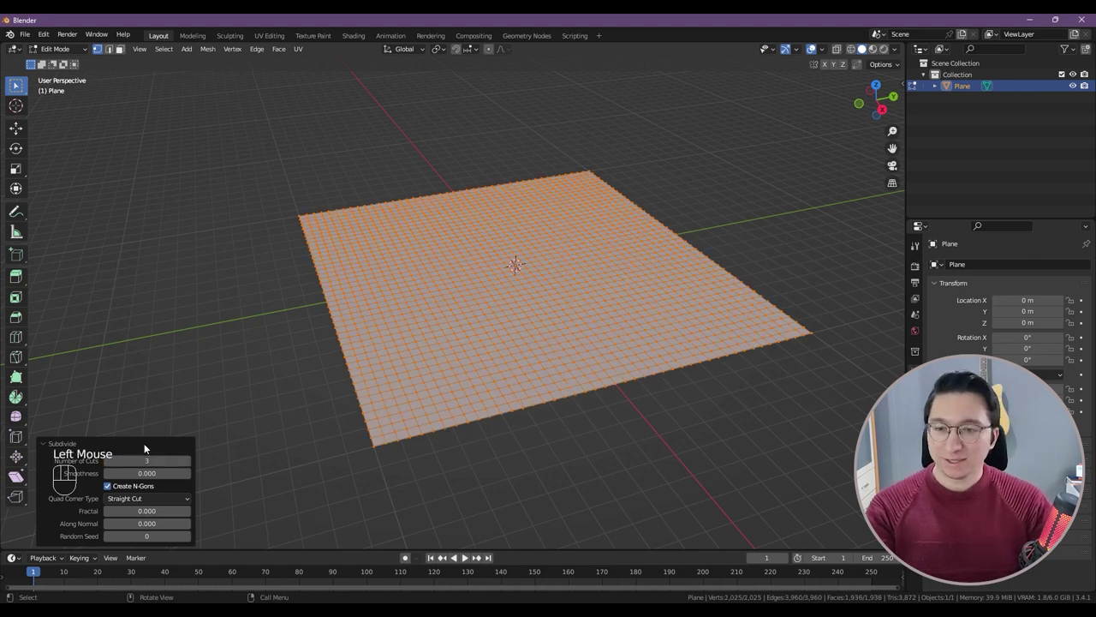
click(145, 446)
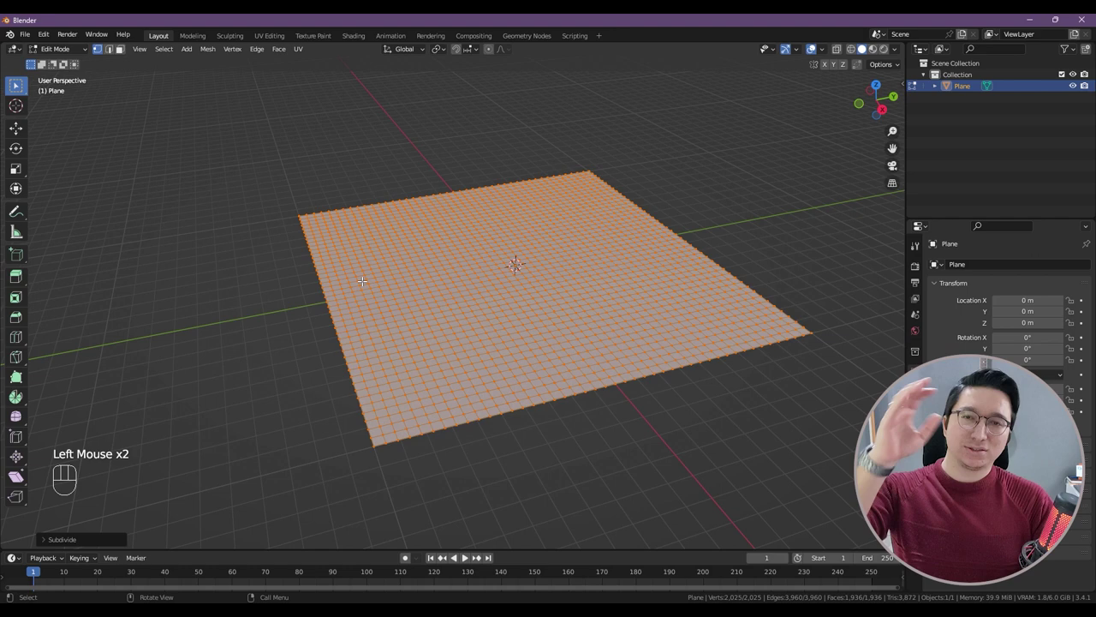
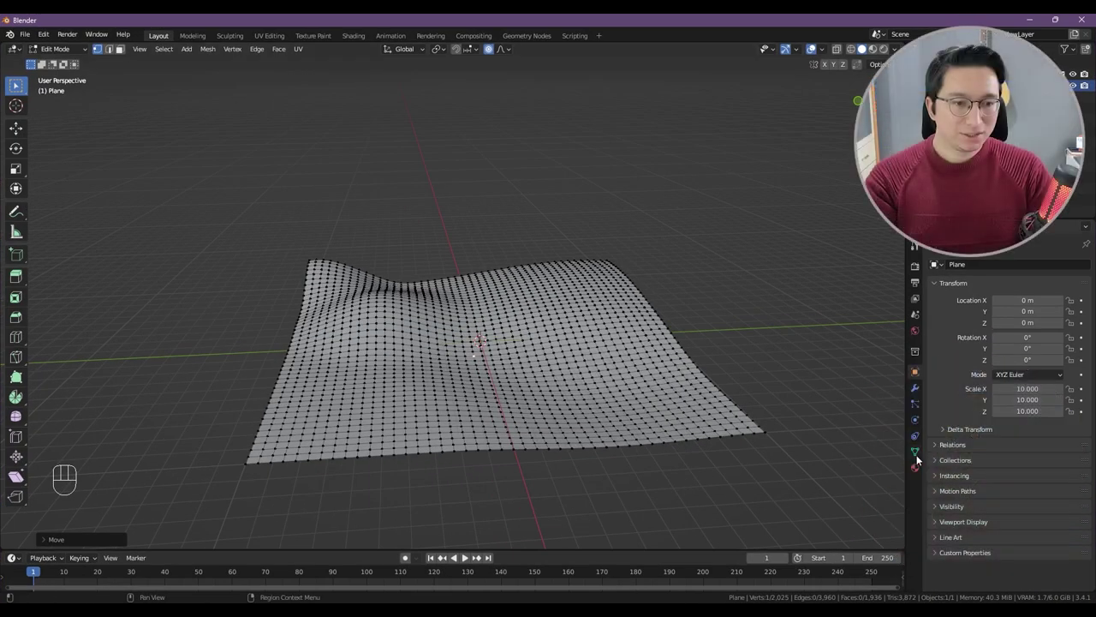
Step: Create a new material on the terrain and set its Base Color to an image texture from Grass003_2K_Color.jpg
click(917, 472)
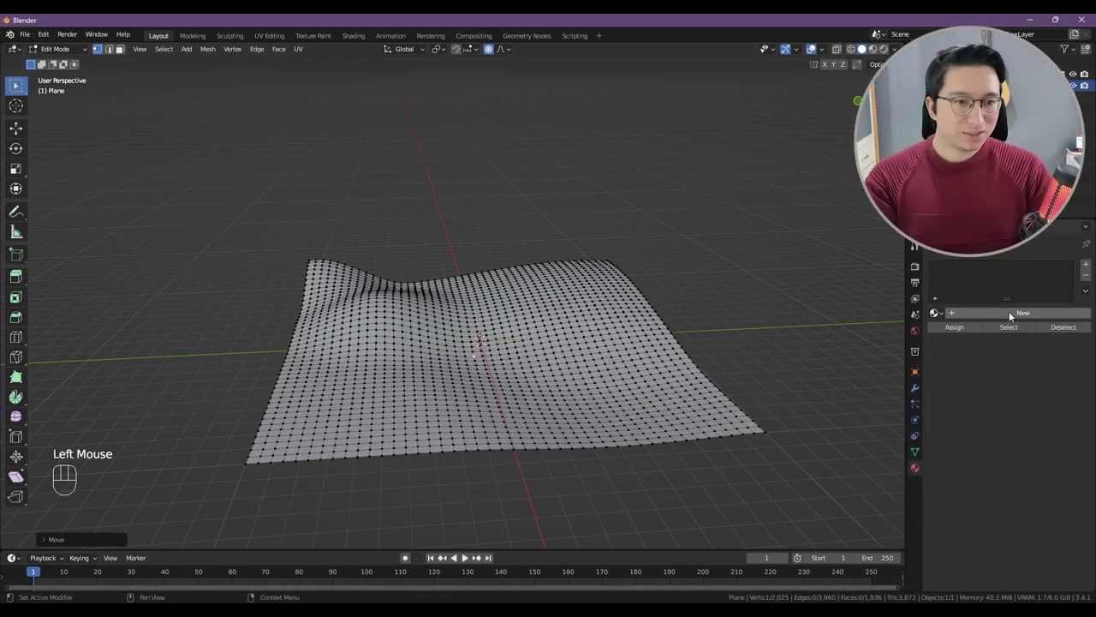
click(1010, 315)
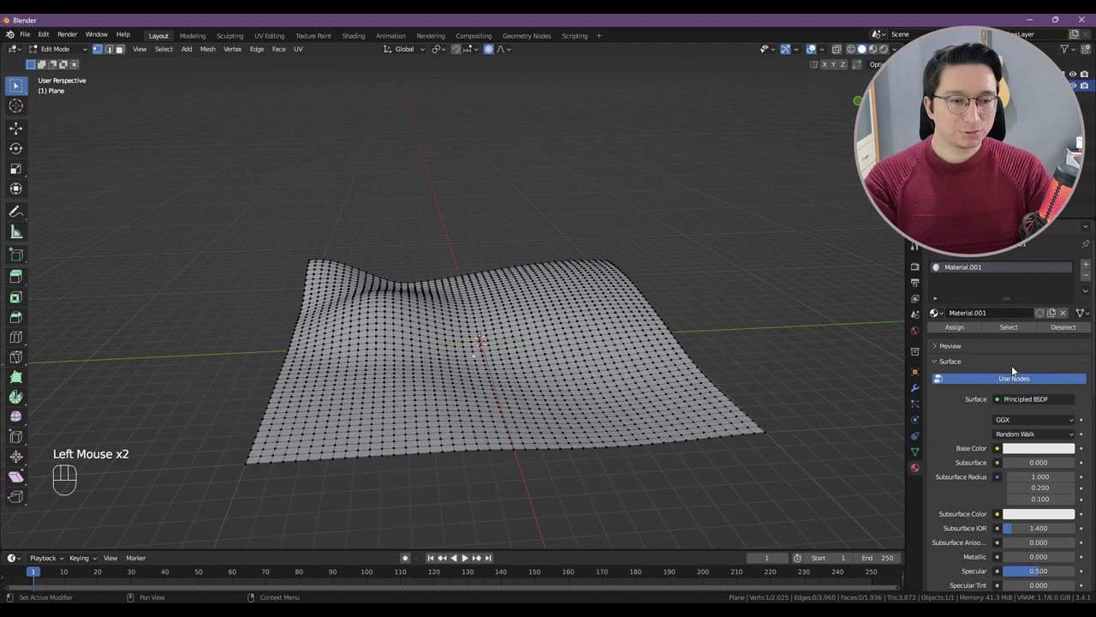
drag(997, 452, 734, 351)
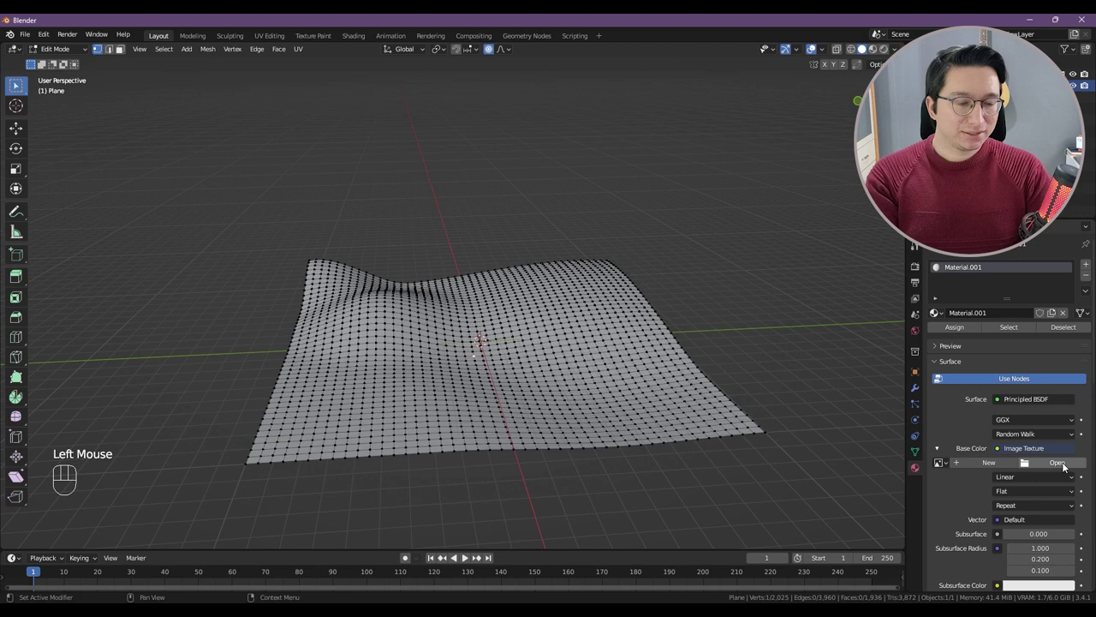
click(1066, 466)
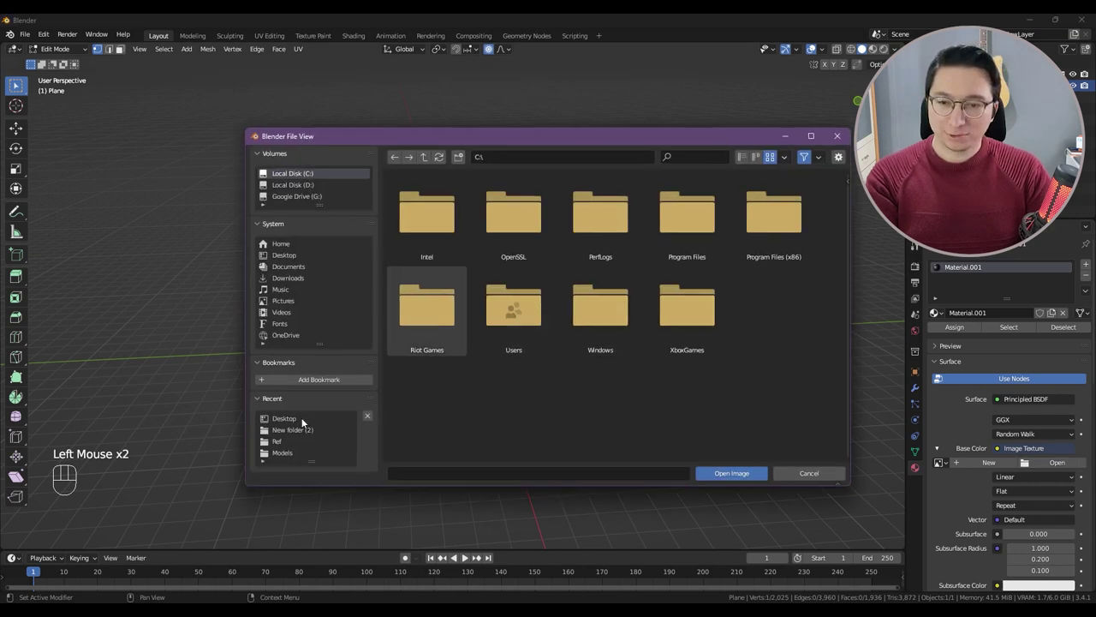
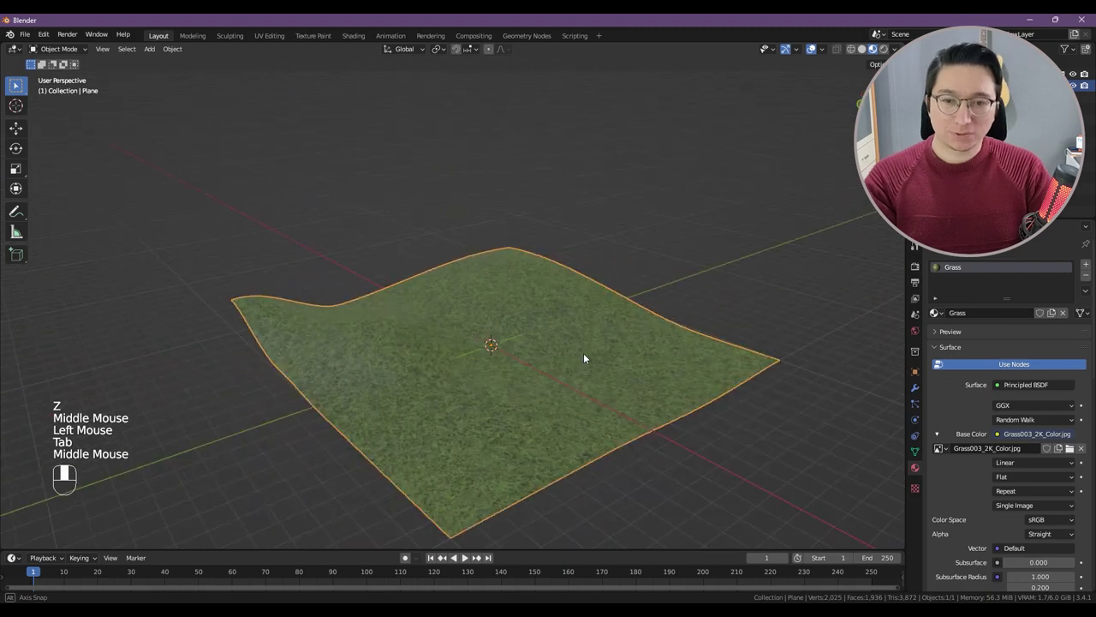
Step: Unwrap the plane's faces and scale the UVs up so the grass image tiles more finely
scroll(up, 3)
drag(487, 379, 456, 370)
scroll(up, 3)
scroll(down, 3)
scroll(down, 3)
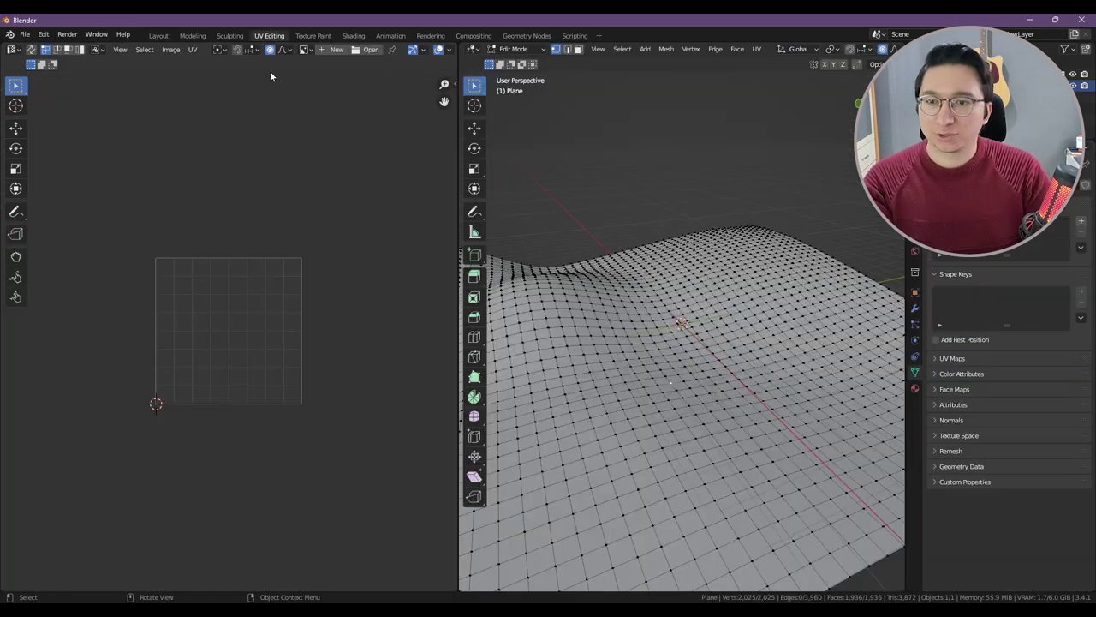
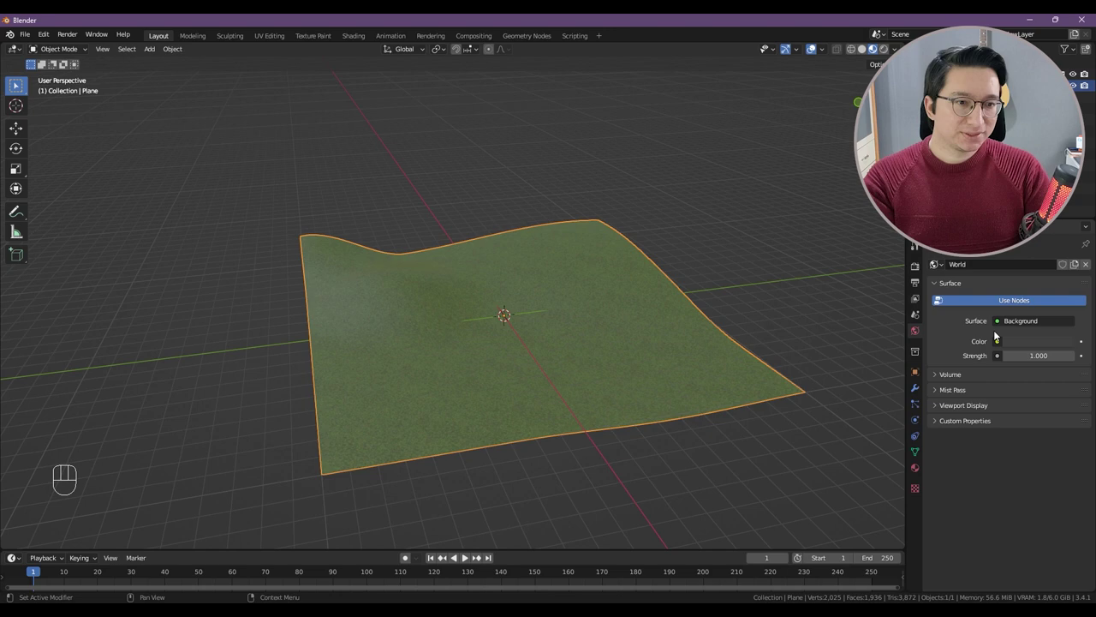
Step: Set the world colour to an Environment Texture loaded from forgotten_miniland_4k.exr
drag(1001, 344, 768, 395)
click(1039, 361)
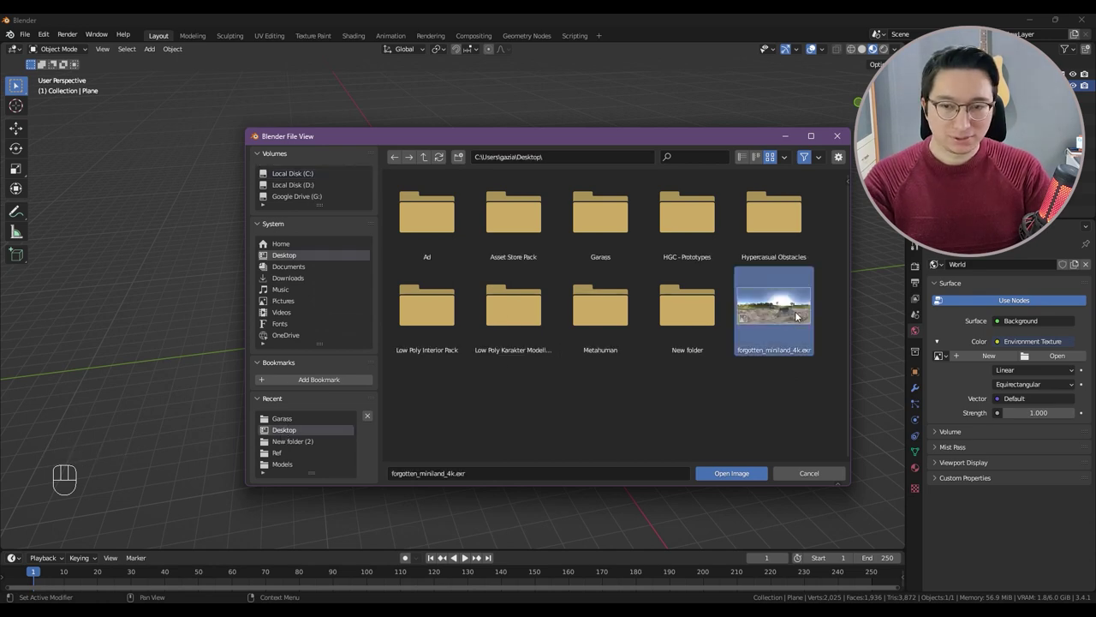
key(z)
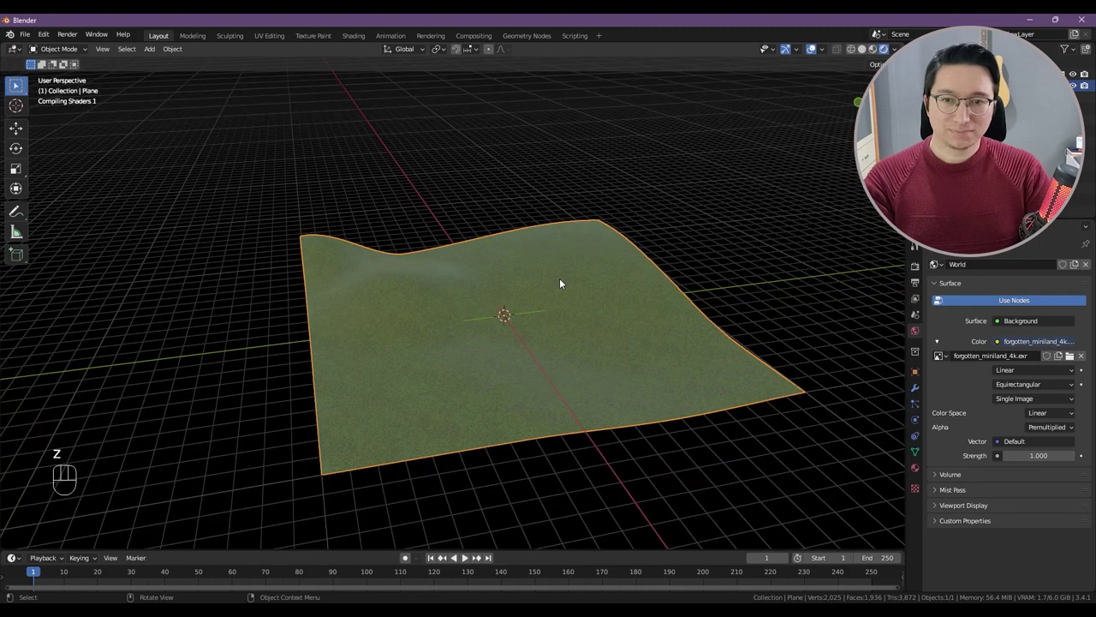
scroll(up, 3)
scroll(down, 3)
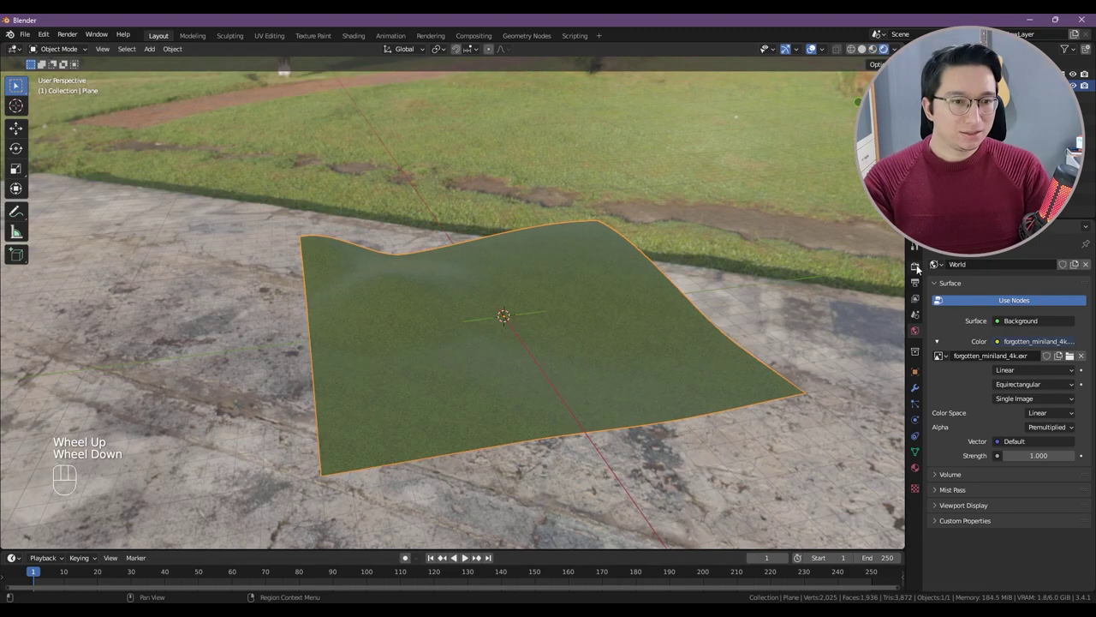
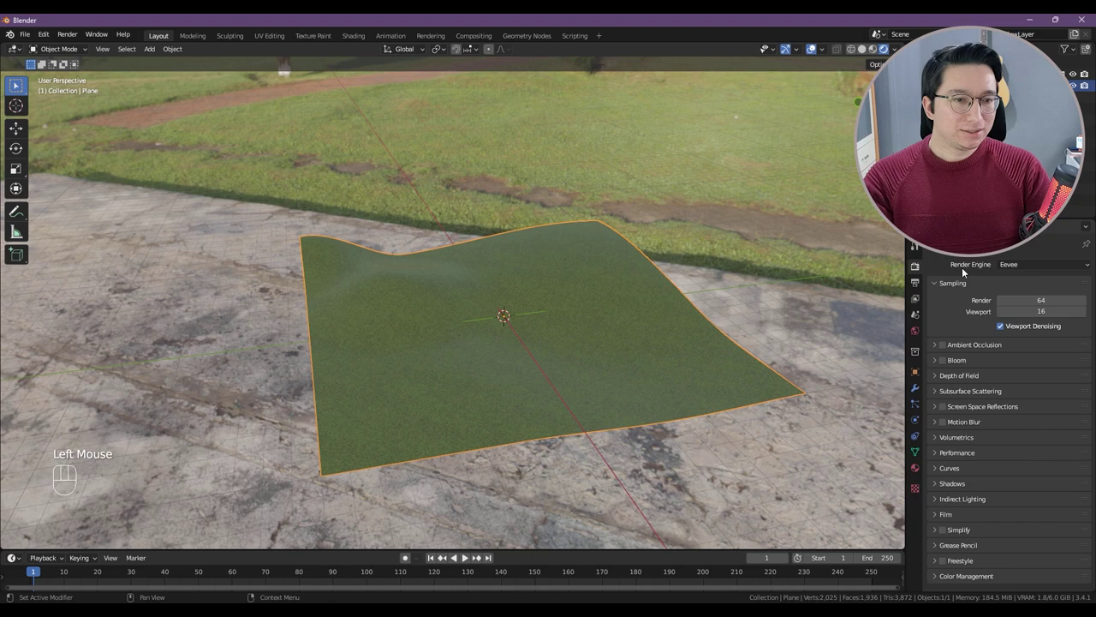
Step: Set the render engine to Cycles on GPU Compute with 32 viewport and 1000 render max samples
drag(1008, 269, 1015, 307)
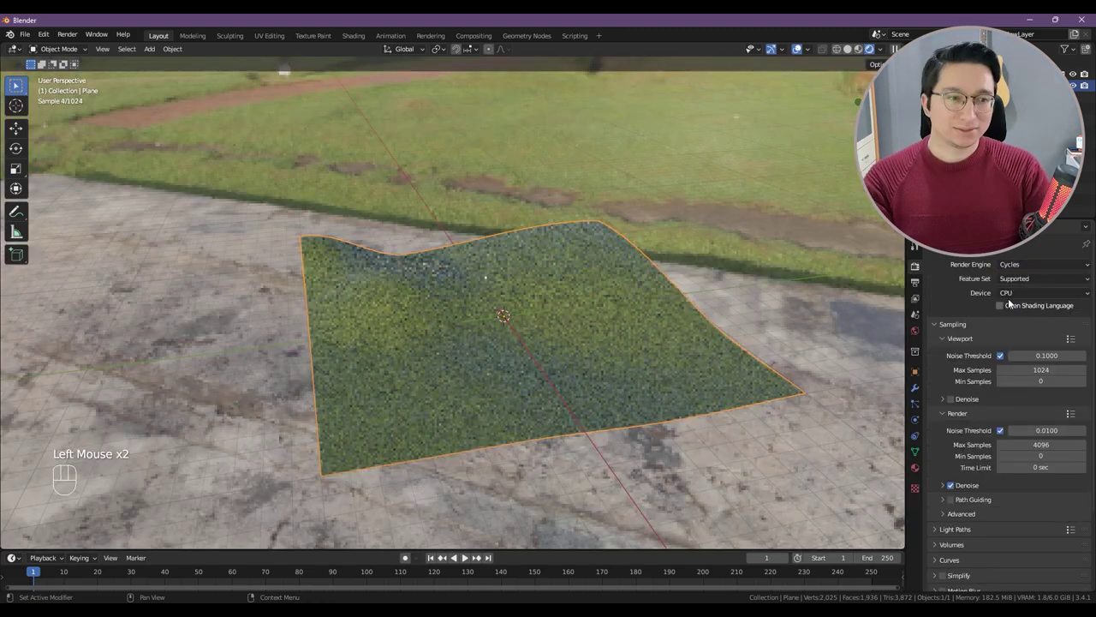
drag(1013, 301, 1014, 322)
click(1015, 295)
drag(1018, 299, 563, 306)
key(z)
middle_click(558, 298)
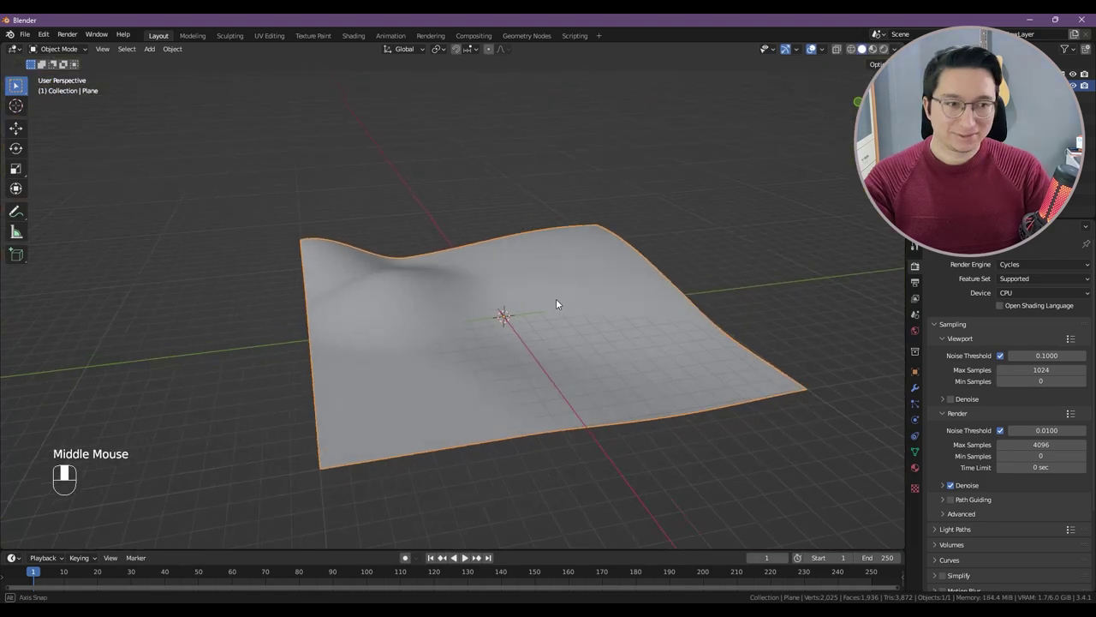
drag(1034, 292, 1036, 328)
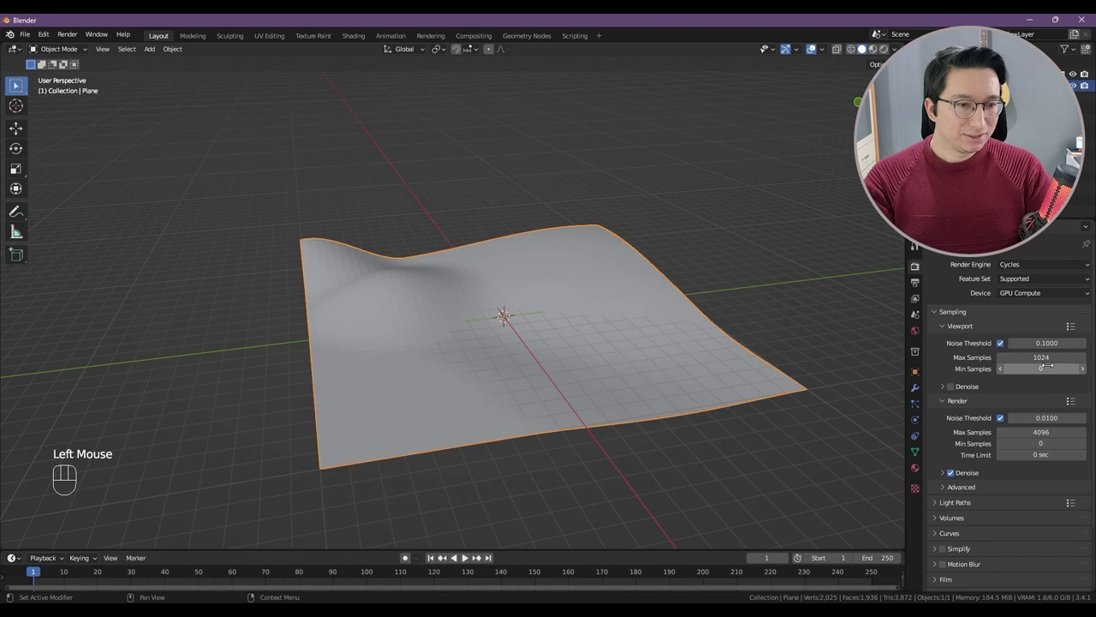
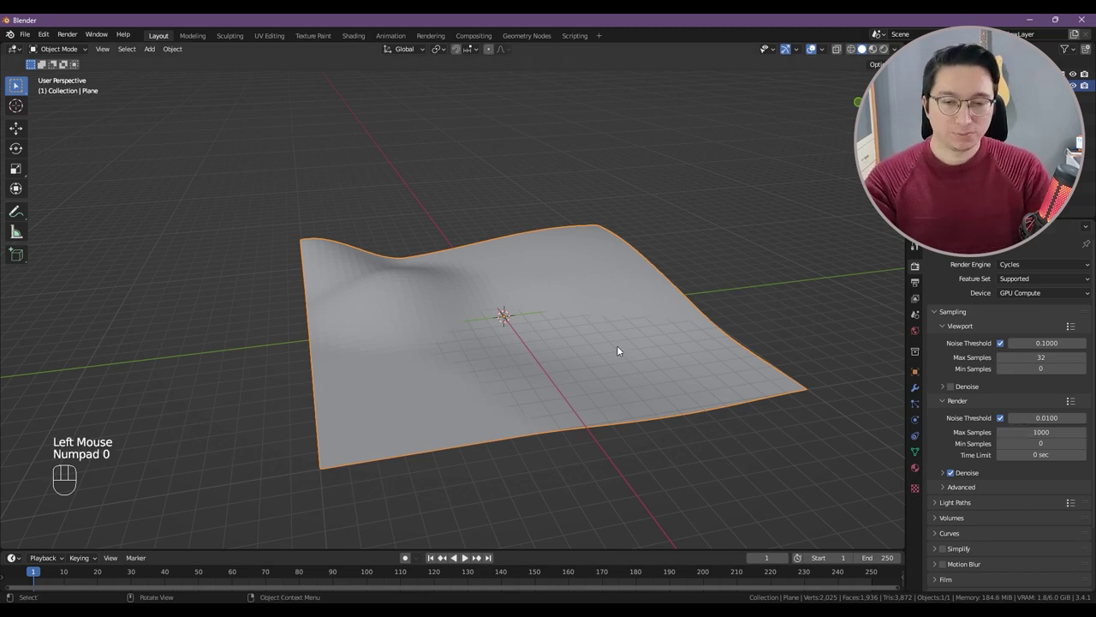
Step: Add a second plane, scale it and move it along Z above the terrain
key(shift+a)
key(s)
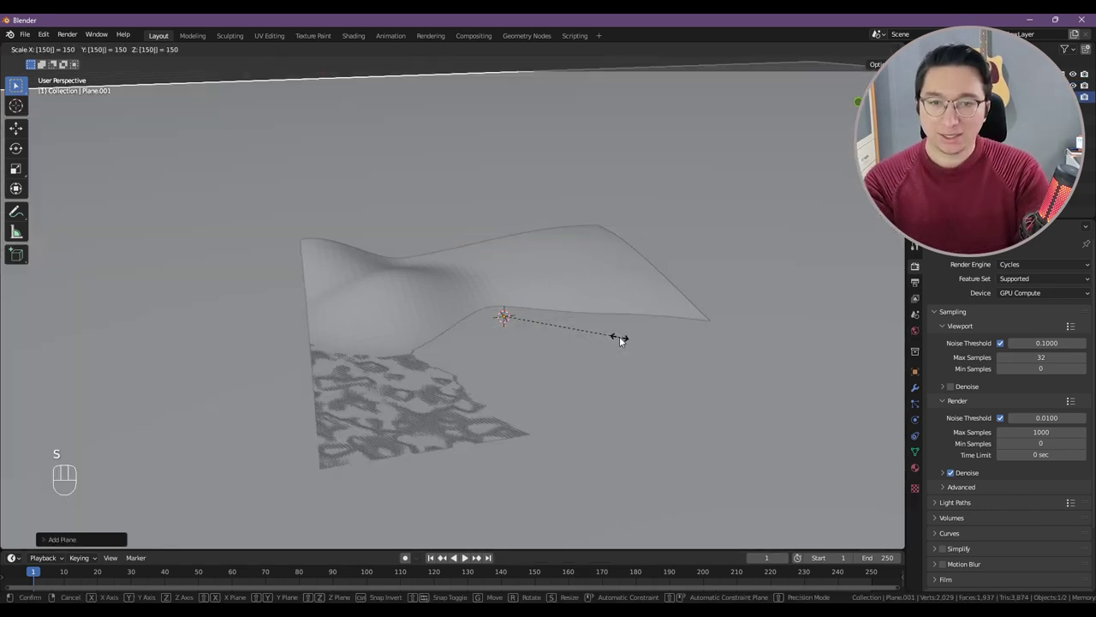
middle_click(634, 329)
key(g)
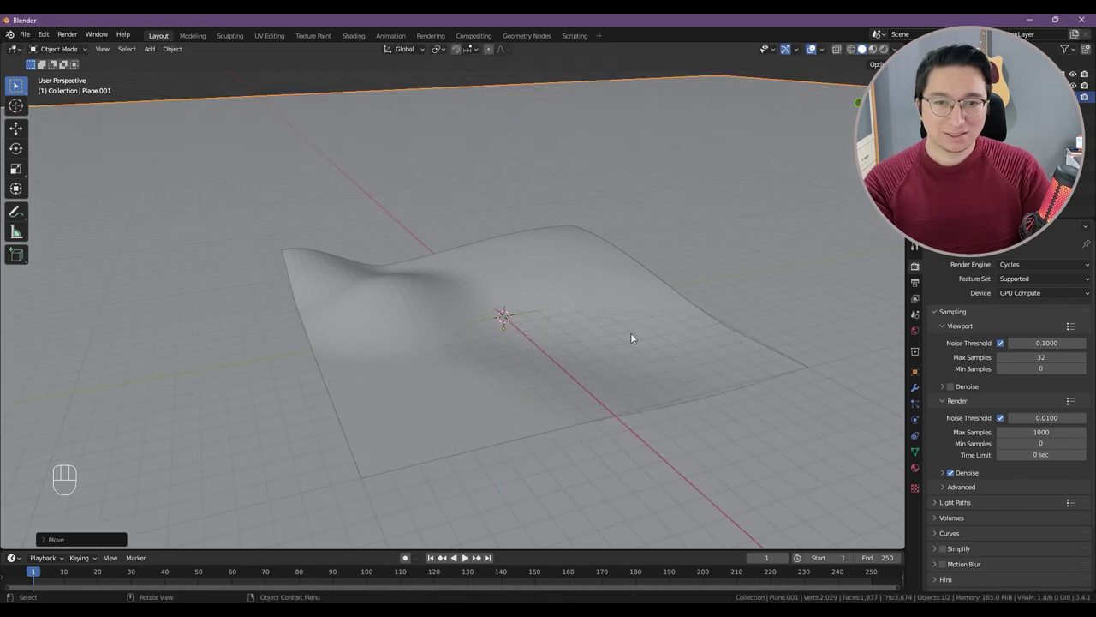
Step: Orbit around the terrain, select the sculpted plane and bring up its modifier settings
middle_click(638, 344)
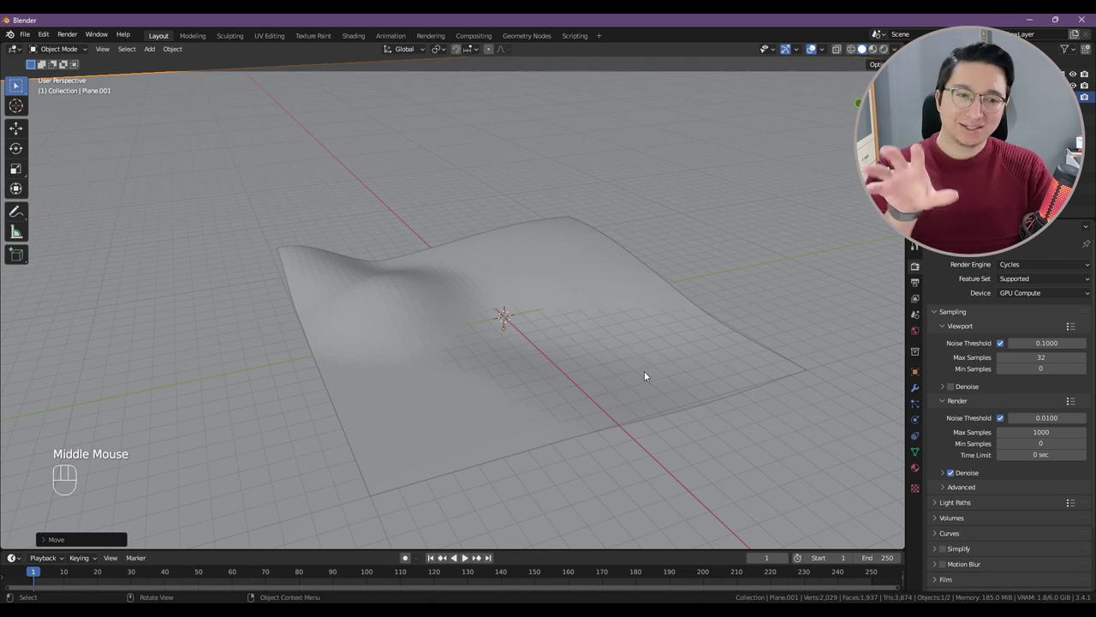
middle_click(649, 383)
click(620, 369)
drag(599, 361, 564, 359)
middle_click(566, 352)
scroll(up, 3)
middle_click(550, 343)
scroll(up, 3)
drag(507, 300, 525, 308)
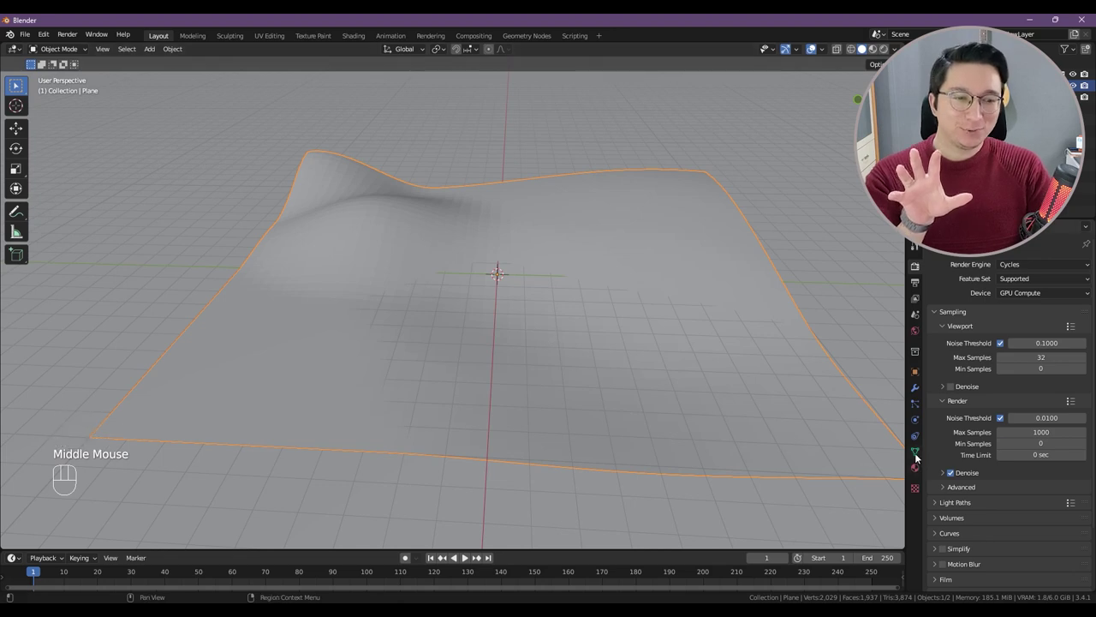
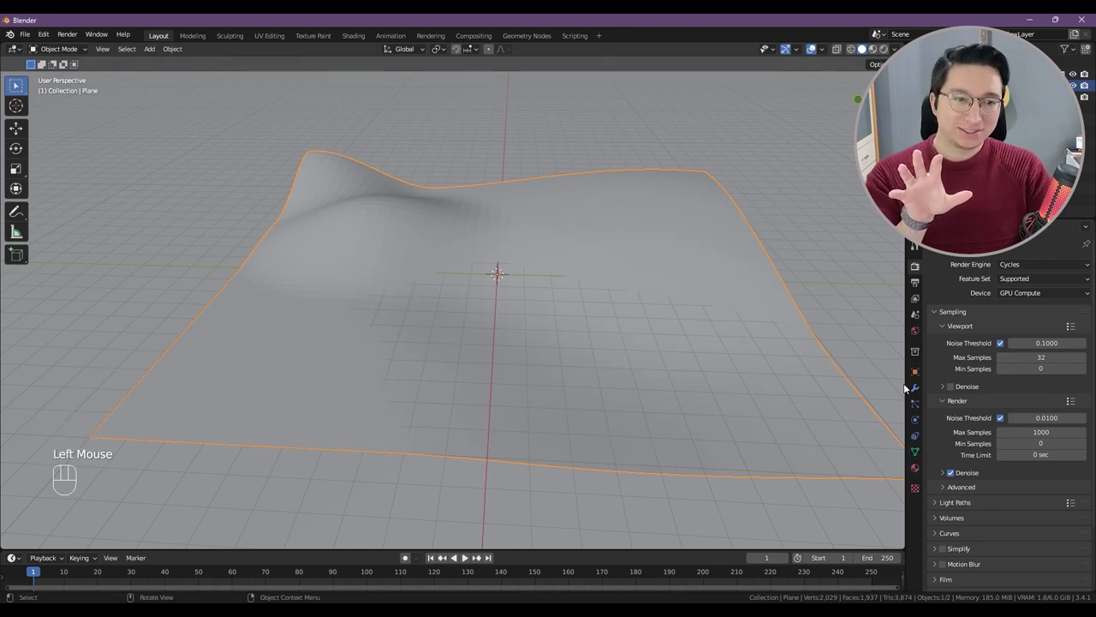
double_click(810, 416)
Step: Add a Hair particle system named Grass with 50000 strands of length 0.49 m on the terrain
click(912, 405)
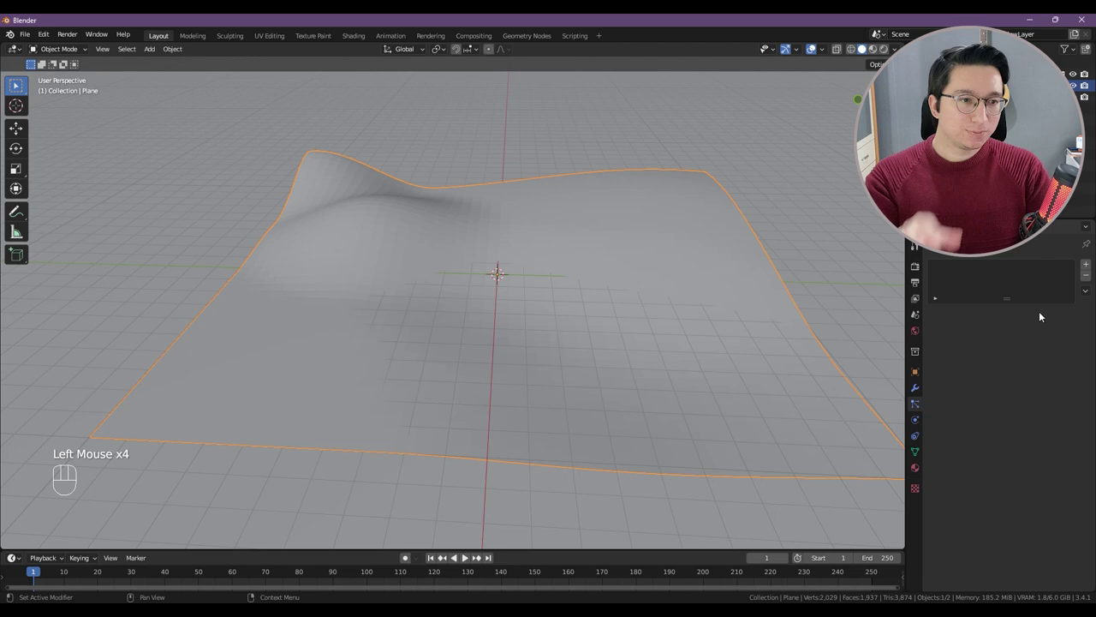
click(1087, 270)
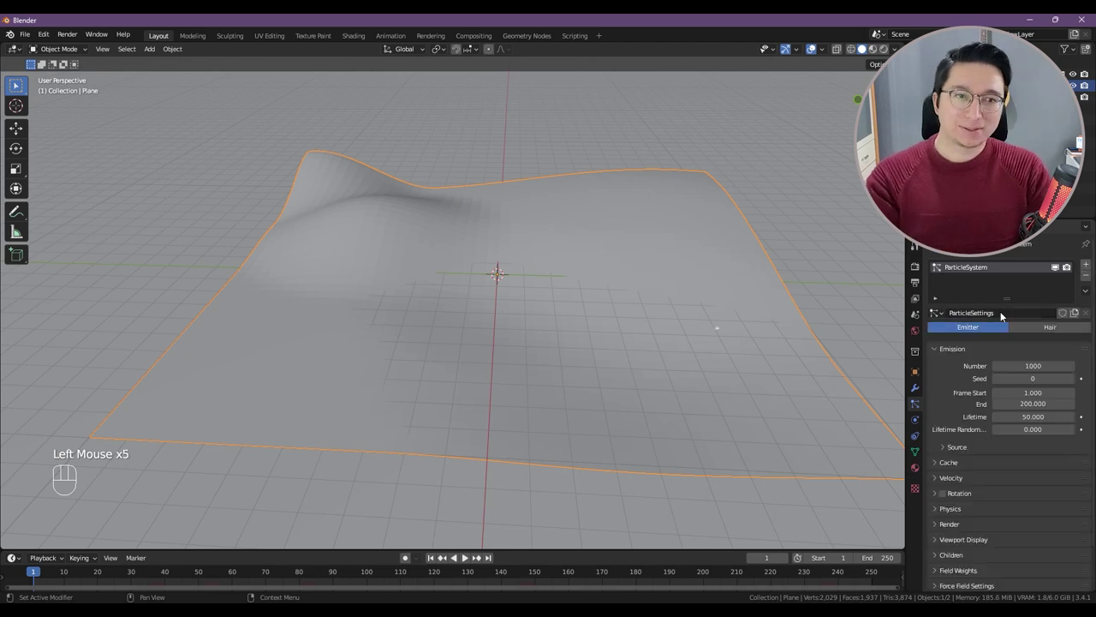
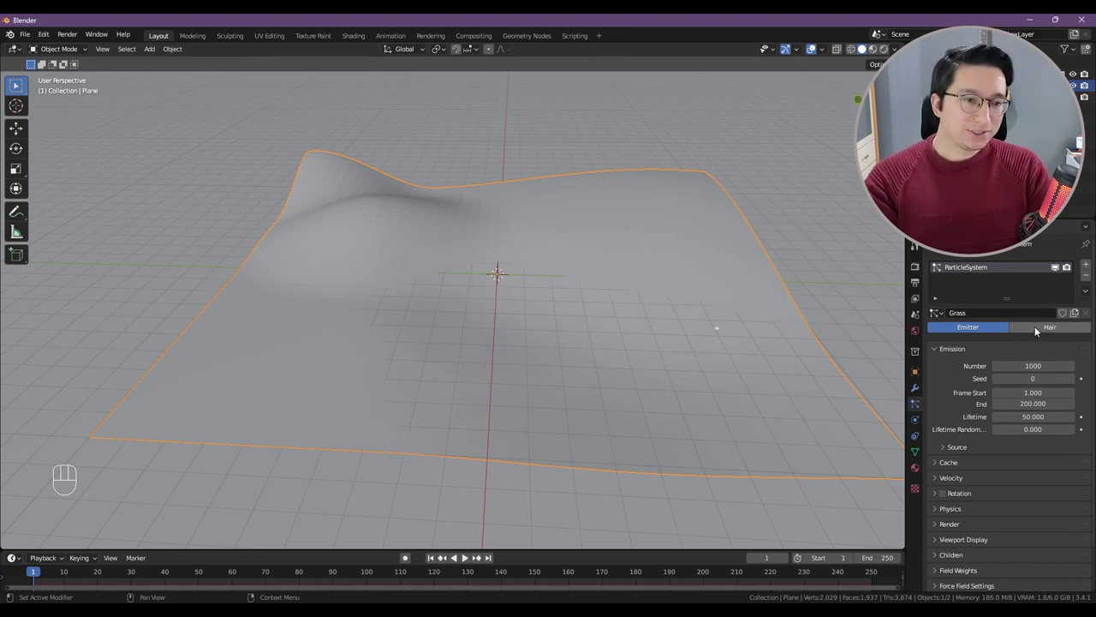
click(1036, 329)
drag(687, 361, 609, 354)
scroll(down, 3)
drag(549, 363, 632, 369)
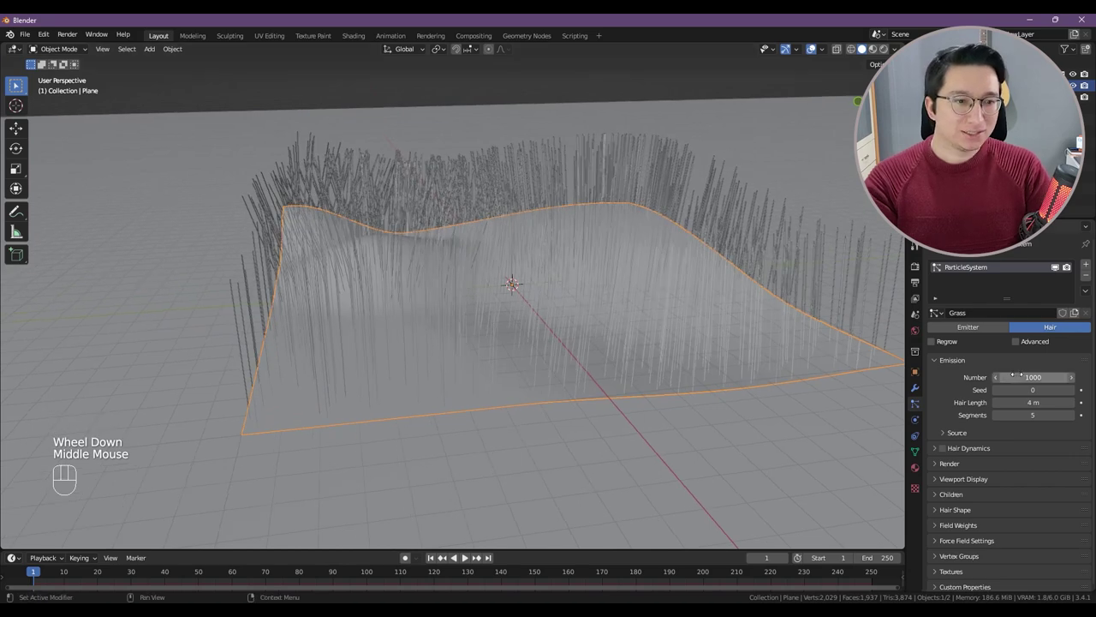
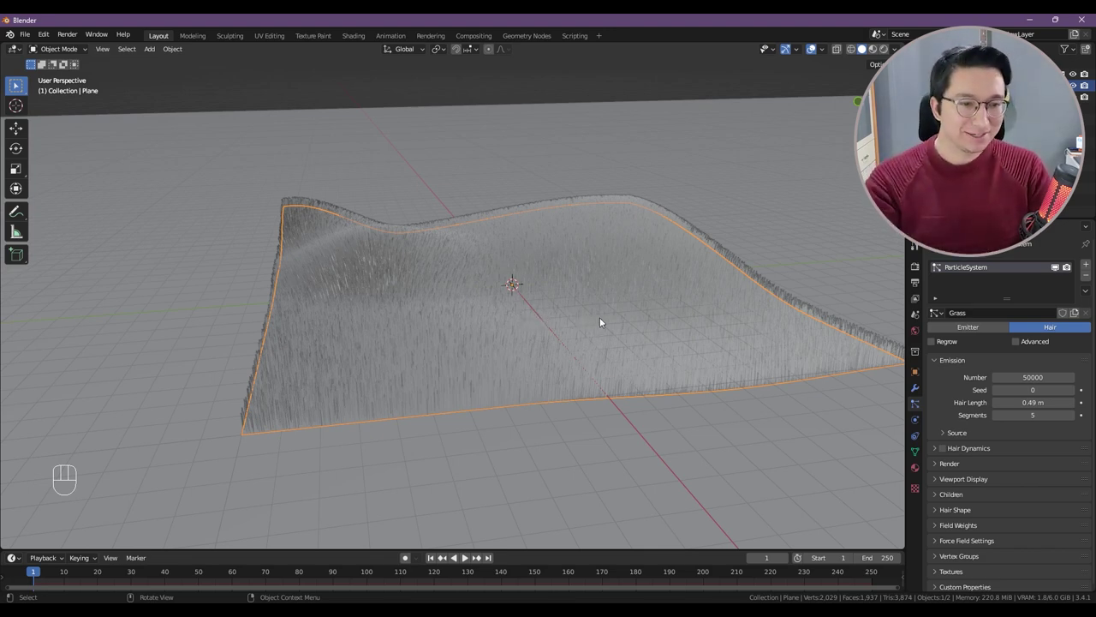
Step: Enable Advanced, set the physics Brownian force to 0.170 and view the grass in Rendered shading
click(1037, 347)
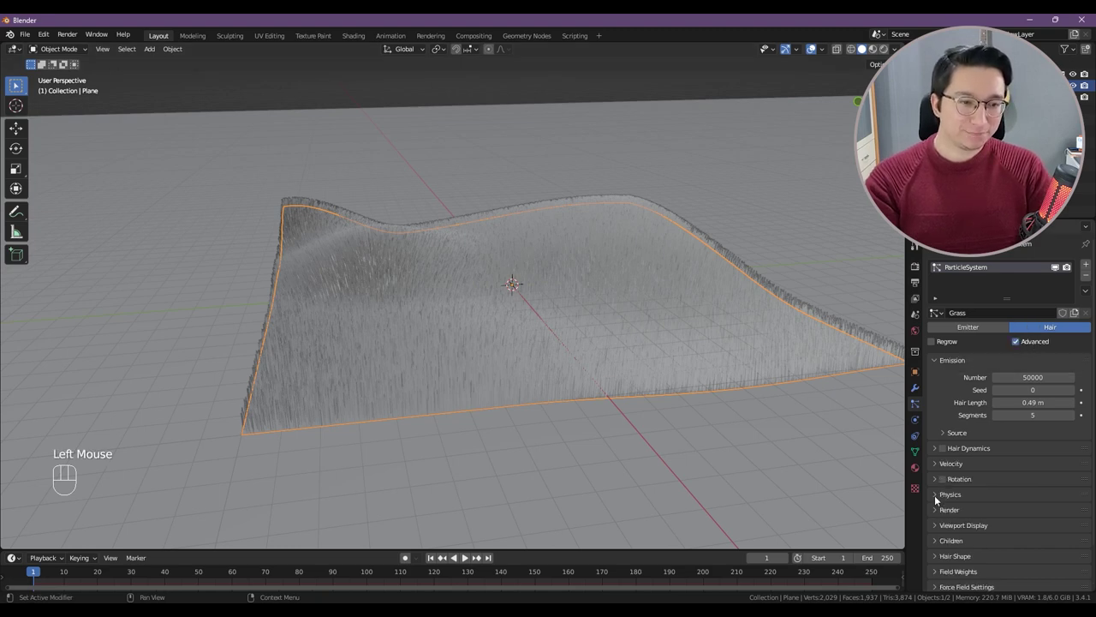
click(937, 496)
drag(627, 419, 625, 399)
scroll(up, 3)
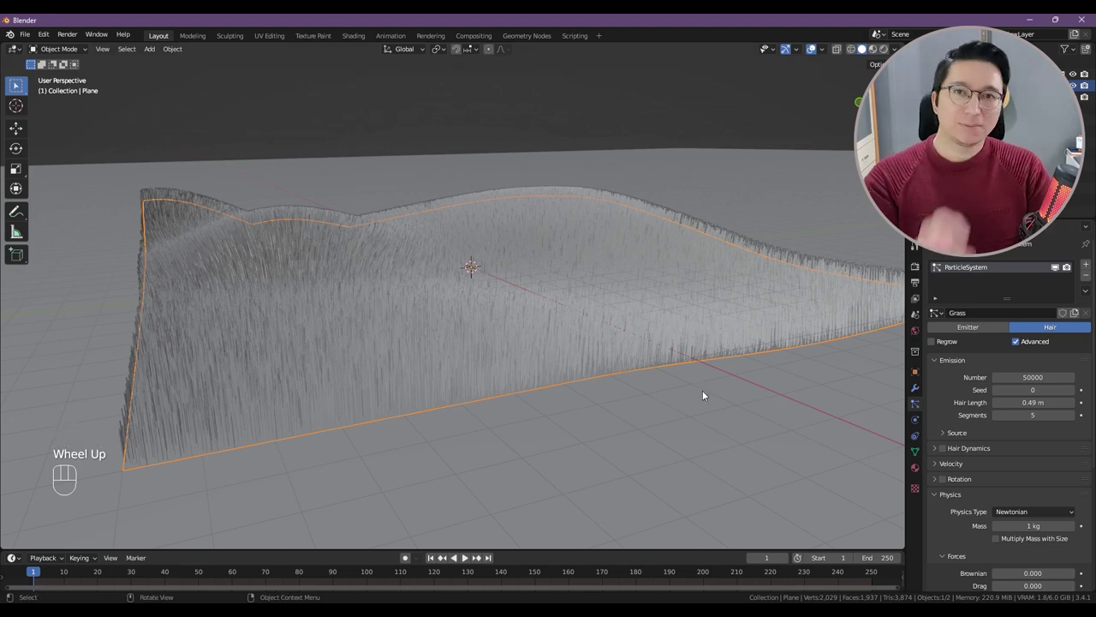
scroll(down, 3)
middle_click(534, 343)
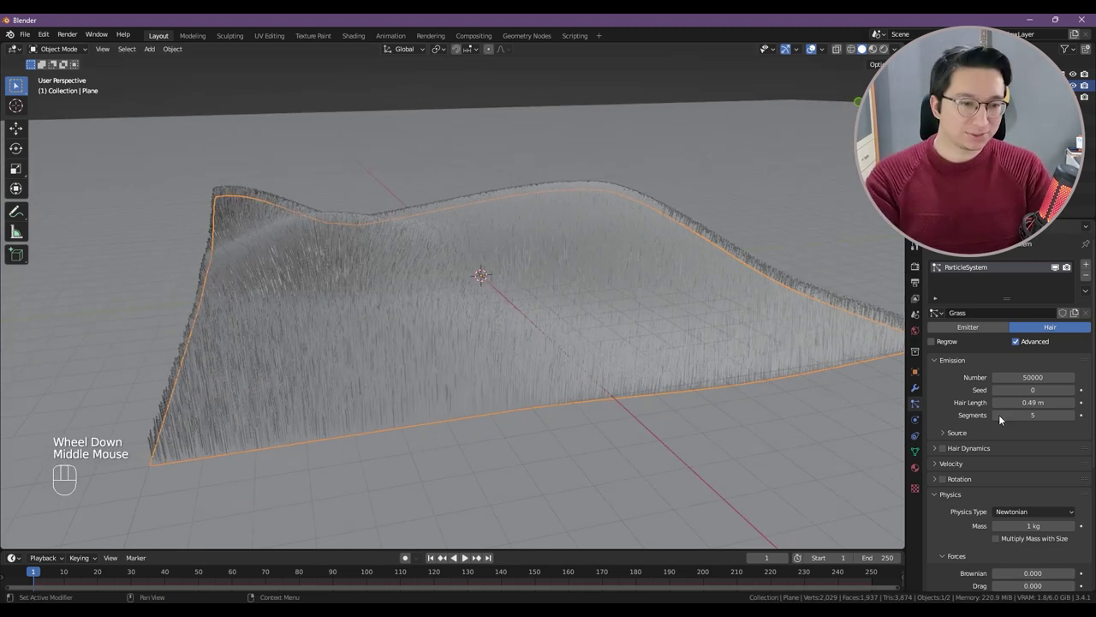
scroll(down, 3)
scroll(down, 3)
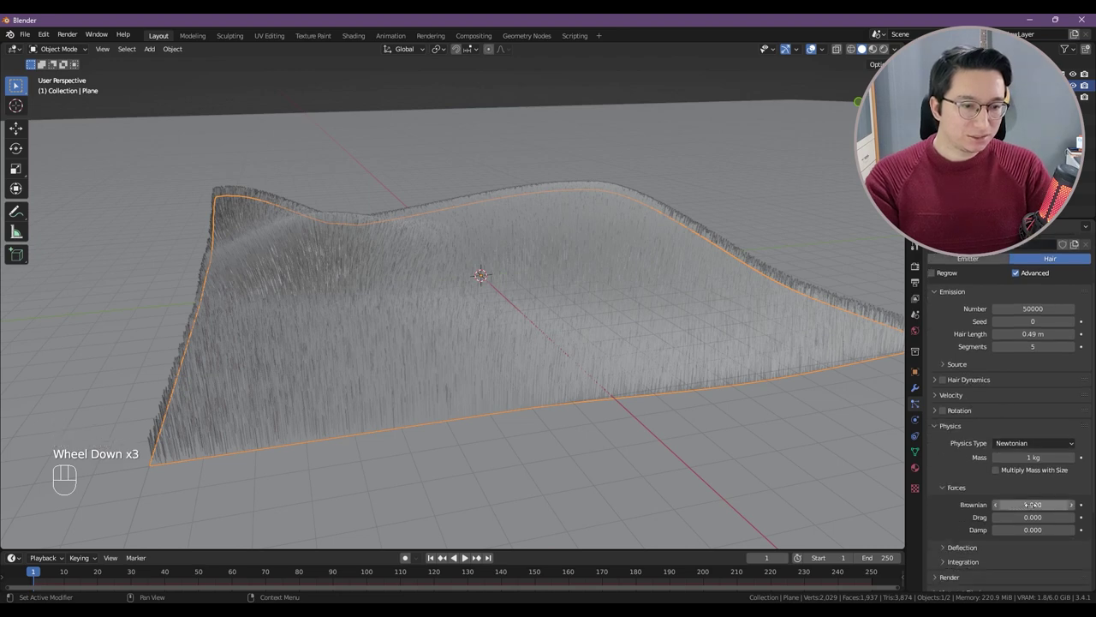
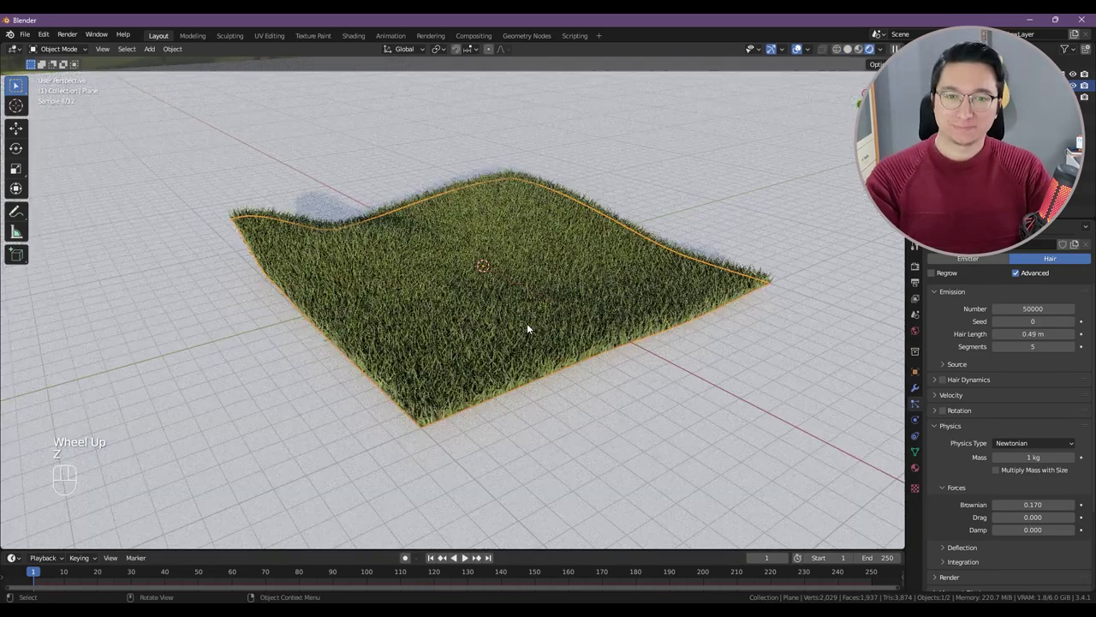
Step: Orbit around the rendered grass to inspect it from several angles
middle_click(532, 326)
click(530, 327)
drag(529, 327, 505, 333)
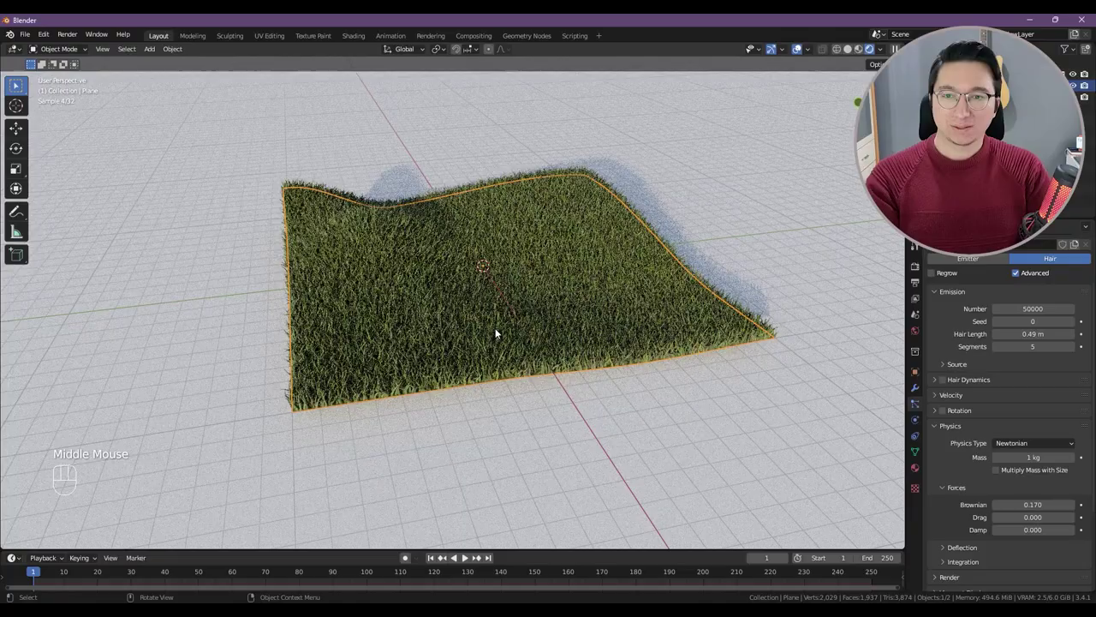
drag(517, 329, 476, 335)
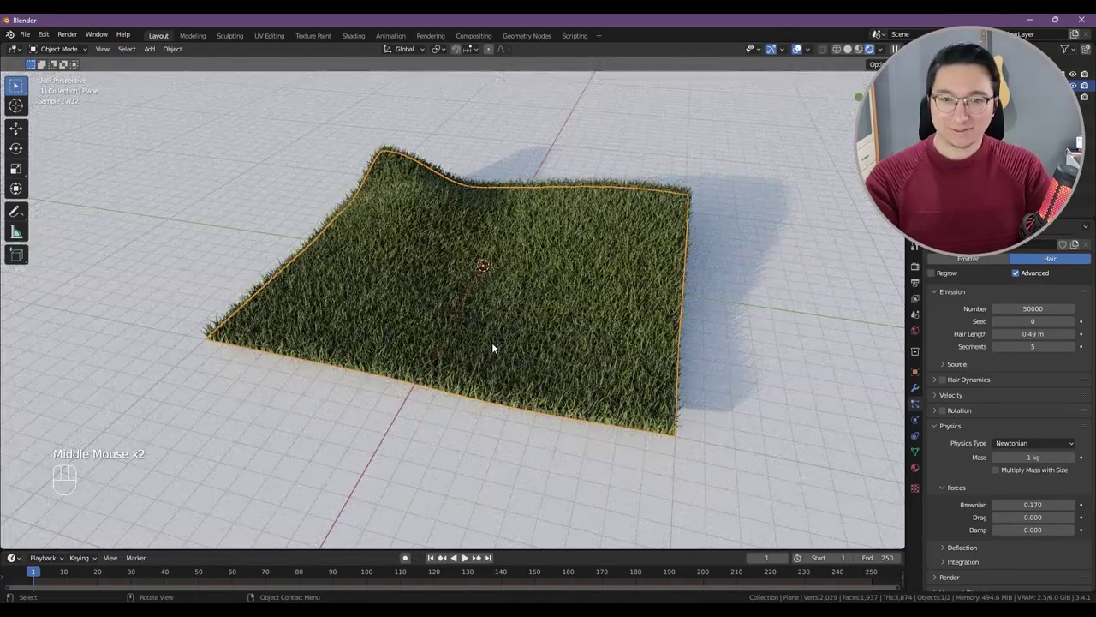
middle_click(499, 341)
scroll(up, 3)
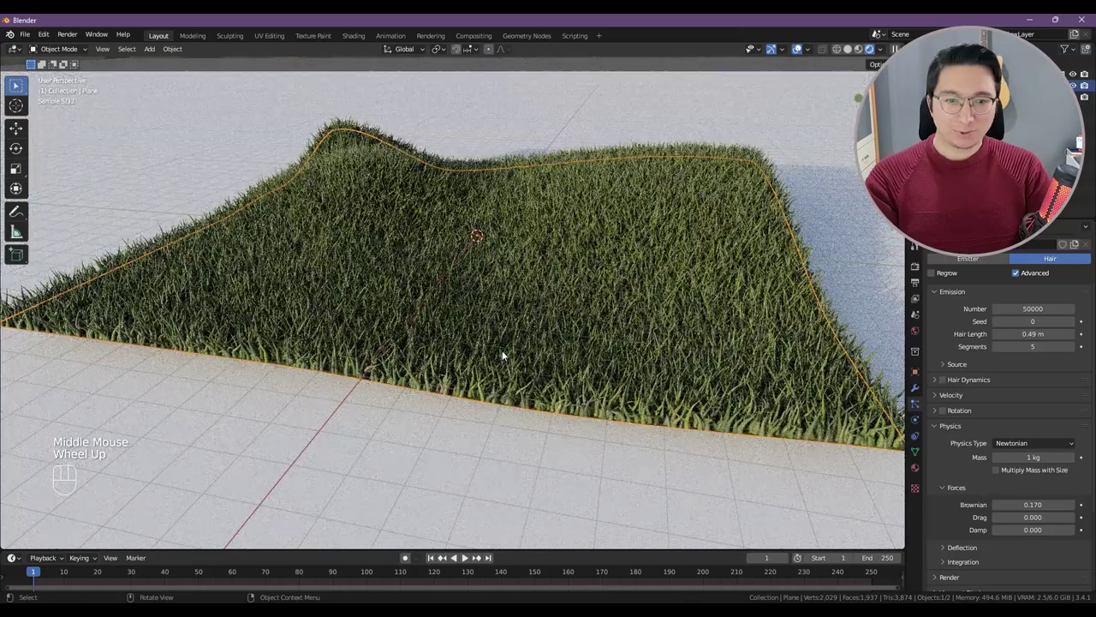
scroll(down, 3)
middle_click(572, 336)
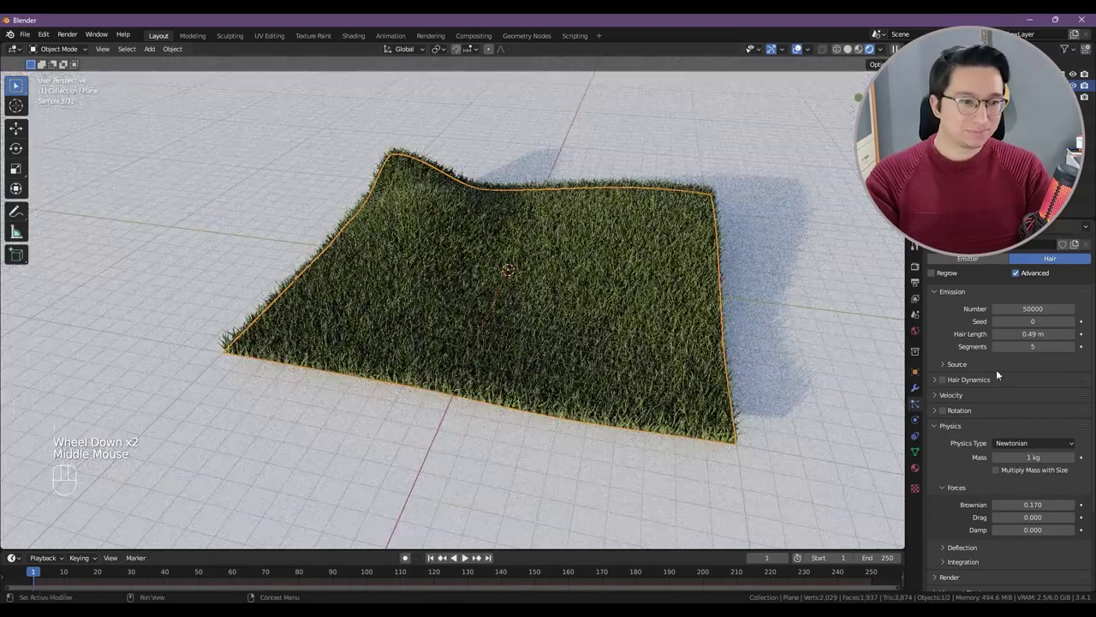
scroll(down, 3)
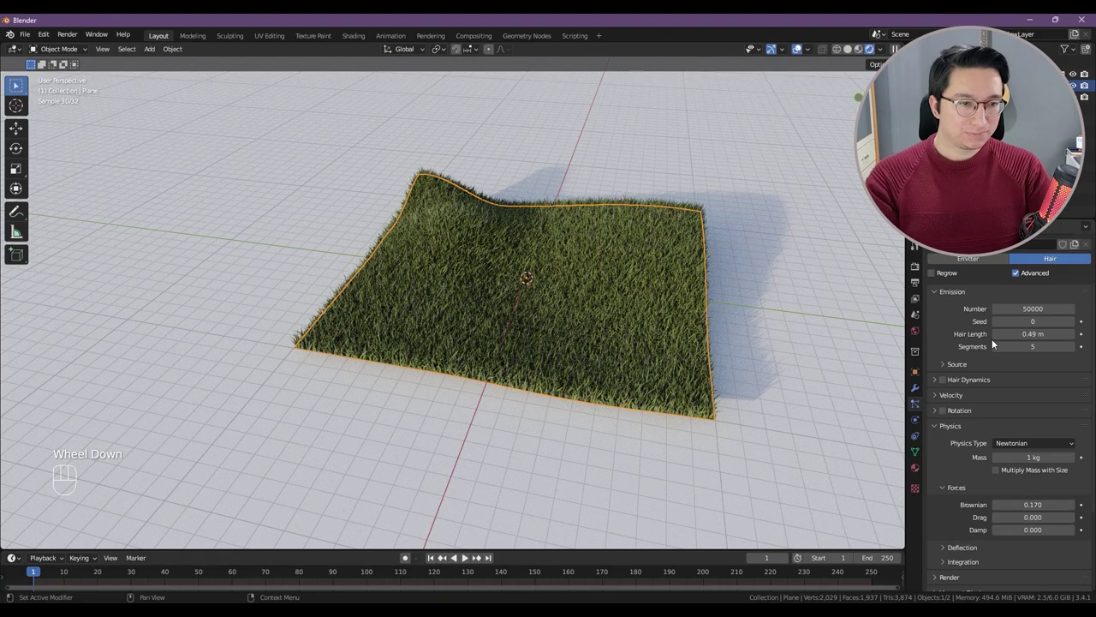
Step: Shorten the Hair Length to 0.46 m and switch the viewport back to Solid shading
click(1004, 338)
click(1005, 338)
click(1001, 336)
middle_click(650, 358)
scroll(up, 3)
drag(617, 350, 647, 338)
drag(637, 335, 569, 342)
key(z)
middle_click(615, 349)
scroll(down, 3)
Step: Add a camera at 0,0,0 looking at the grassy terrain from the front view
middle_click(602, 346)
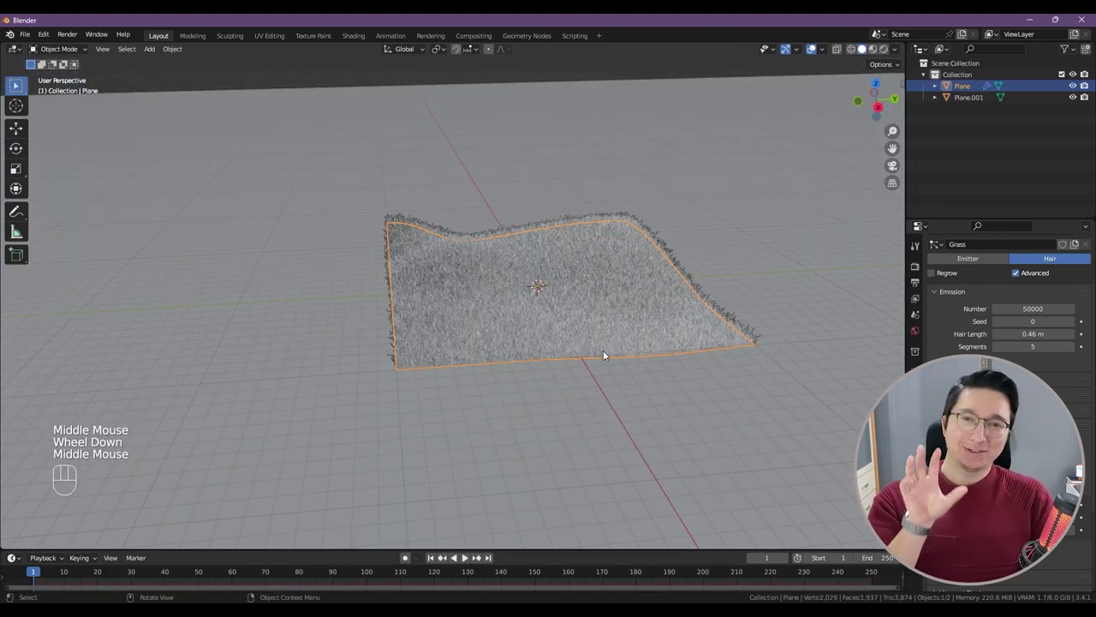
key(KP_1)
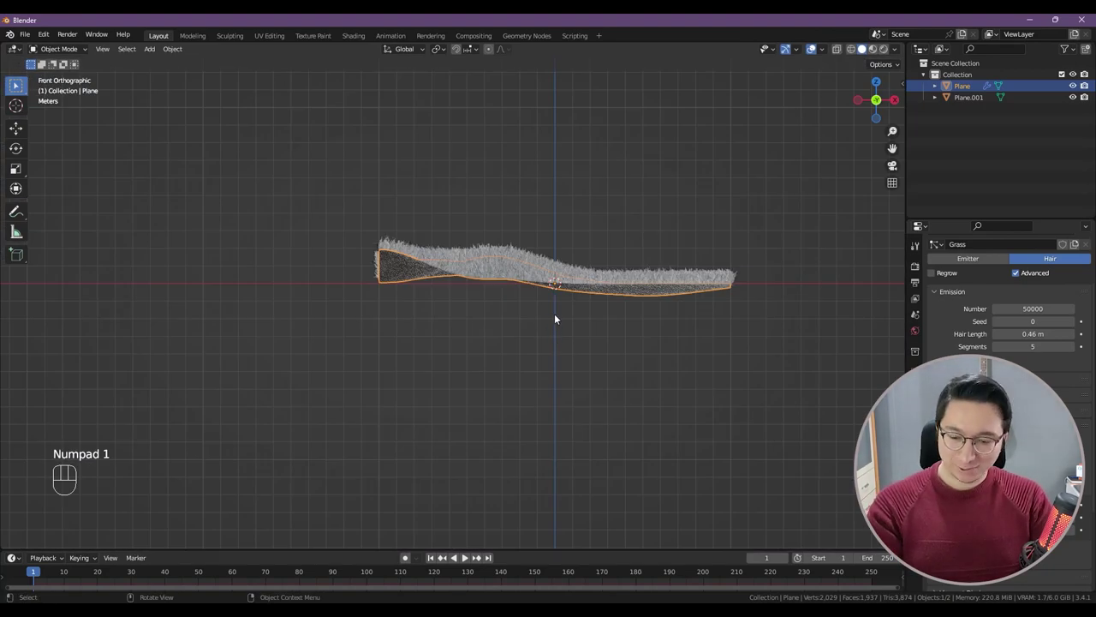
key(shift+a)
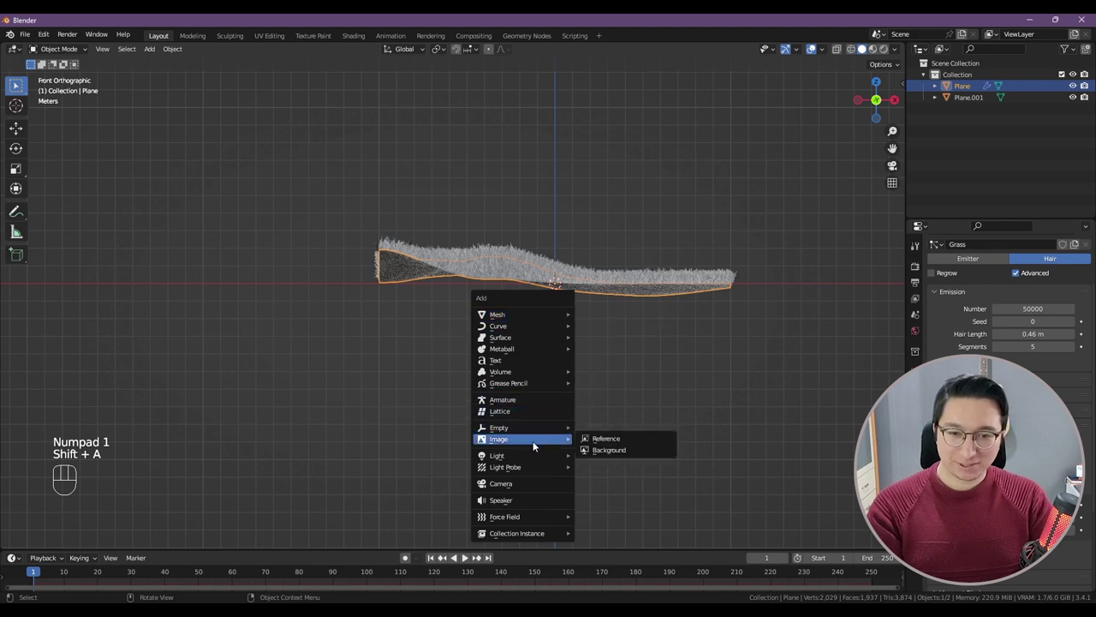
key(KP_0)
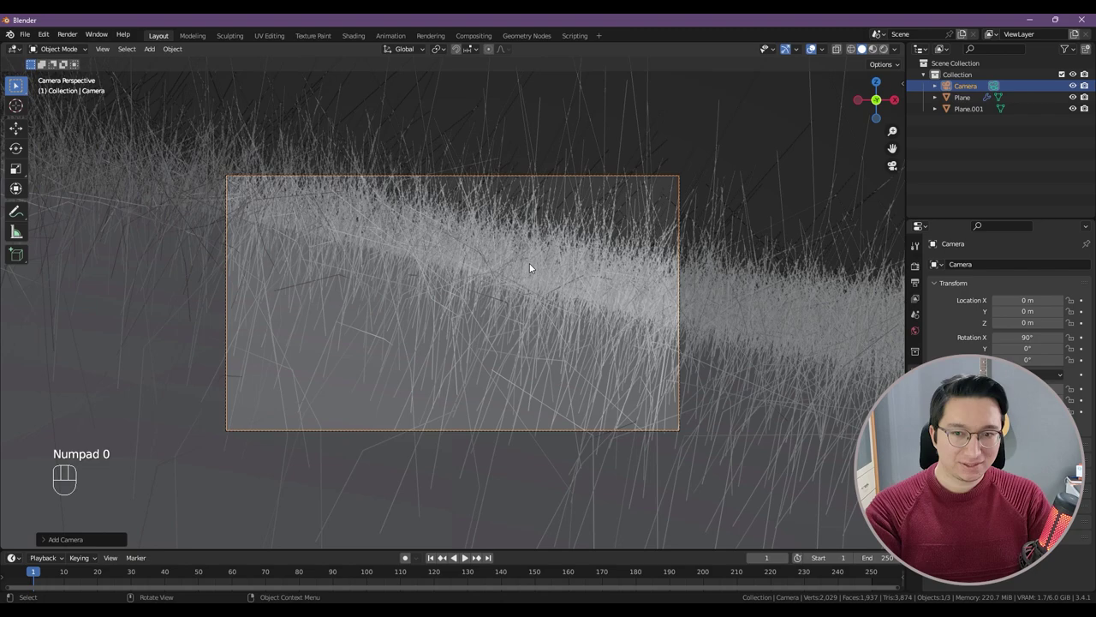
Step: Enable Lock Camera to View in the N-panel View settings
key(n)
click(899, 137)
click(837, 224)
Step: Pull the camera back and orbit until the whole grassy terrain fits inside its frame from above
scroll(down, 3)
drag(494, 300, 472, 313)
scroll(down, 3)
click(489, 309)
scroll(down, 3)
drag(499, 306, 457, 322)
middle_click(500, 306)
scroll(down, 3)
middle_click(477, 311)
drag(471, 310, 451, 313)
middle_click(447, 310)
middle_click(477, 303)
middle_click(479, 302)
middle_click(497, 289)
drag(489, 292, 510, 294)
middle_click(508, 292)
middle_click(508, 300)
drag(518, 296, 468, 293)
drag(468, 297, 483, 334)
middle_click(476, 331)
middle_click(473, 334)
middle_click(472, 335)
middle_click(475, 336)
middle_click(472, 329)
drag(478, 335, 480, 341)
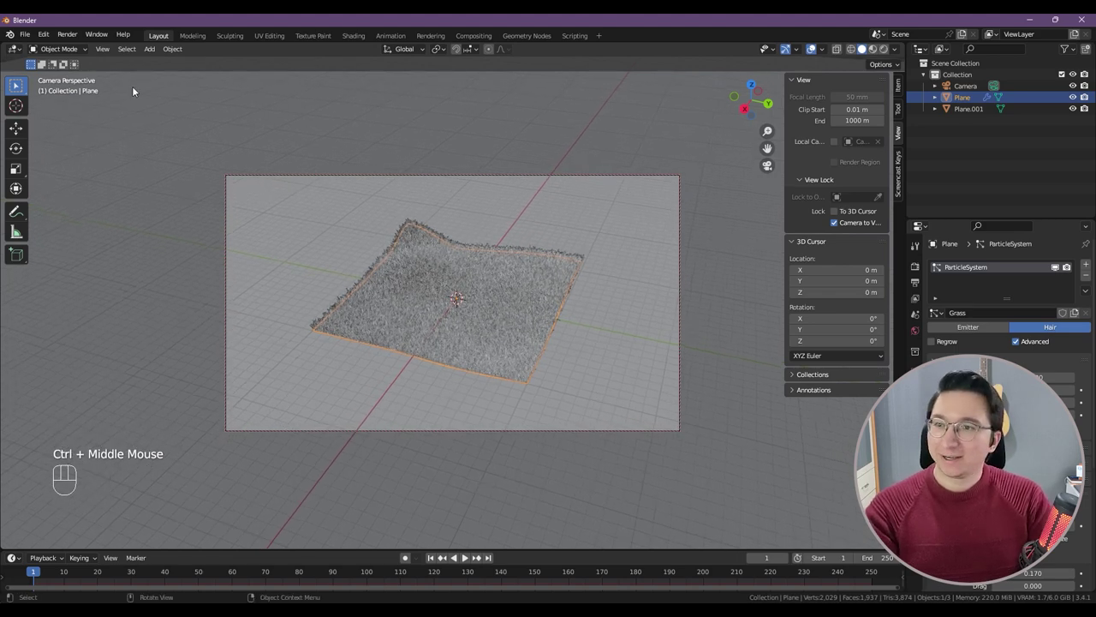